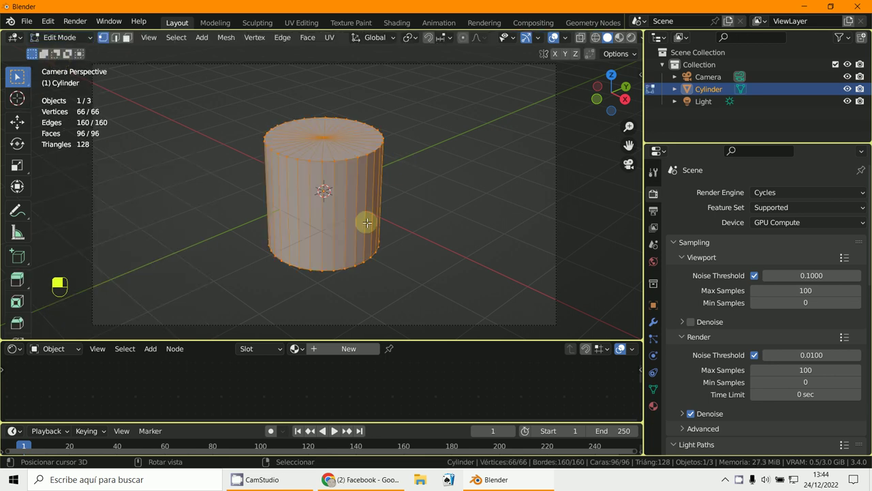
# Add a horizontal loop cut around the cylinder and settle it at mid-height.
pyautogui.press('ctrl+r')
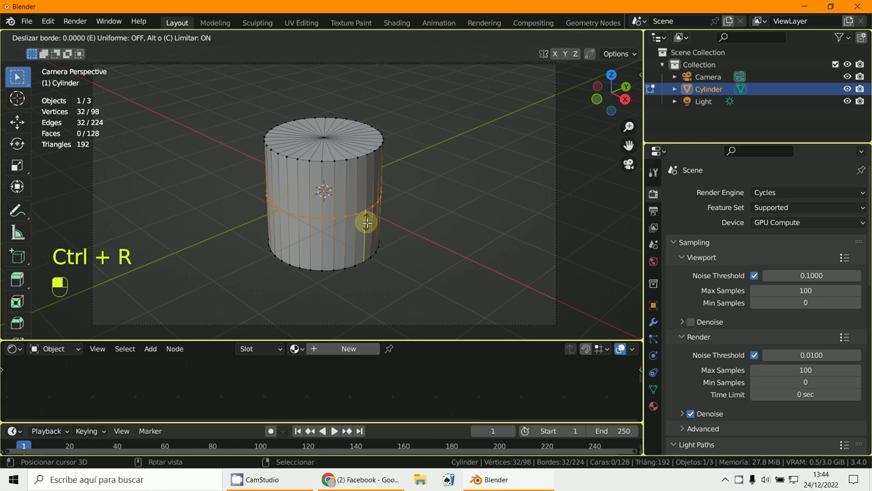
pyautogui.moveTo(336, 433); pyautogui.dragTo(336, 433)
pyautogui.click(336, 433)
# Bevel the loop wide, add another middle loop and start beveling it to about 0.27 m.
pyautogui.press('ctrl+b')
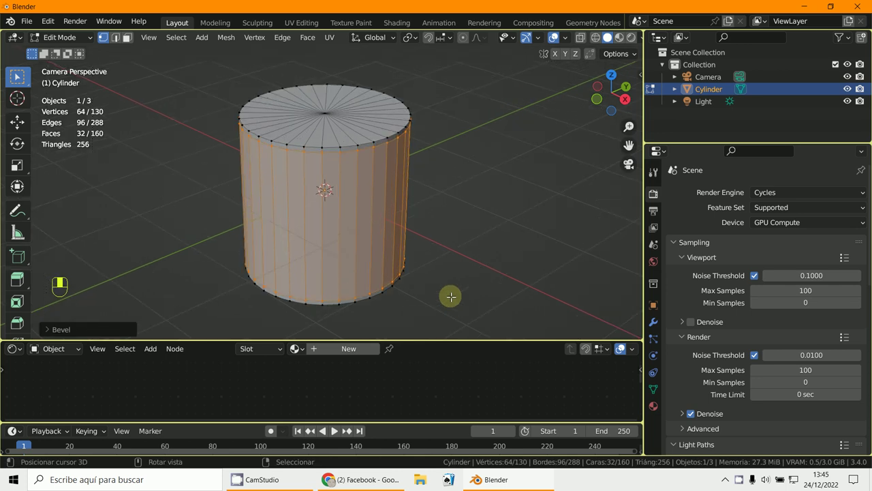
pyautogui.press('ctrl+r')
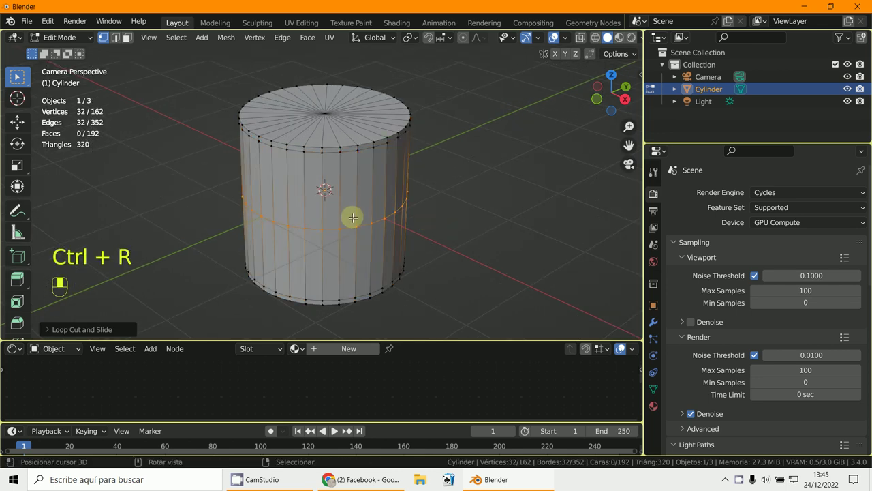
pyautogui.press('ctrl+b')
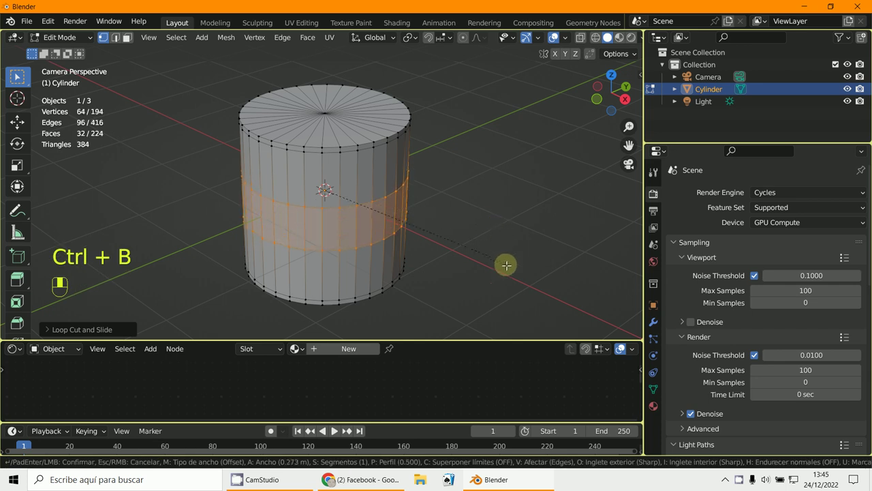